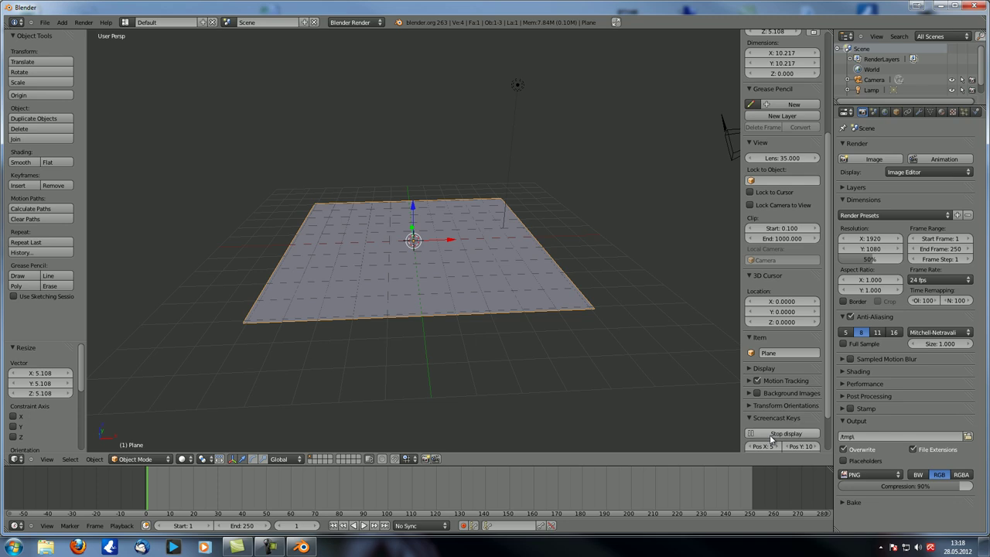
Switch to front orthographic view and align the camera to it, framing the ground plane.
middle_click(354, 289)
key(KP_5)
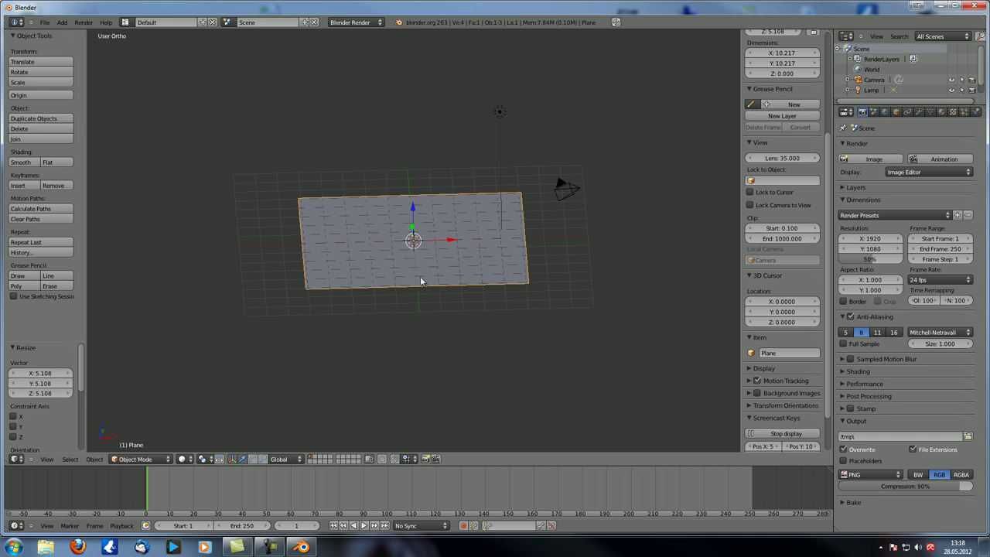
middle_click(425, 270)
key(KP_1)
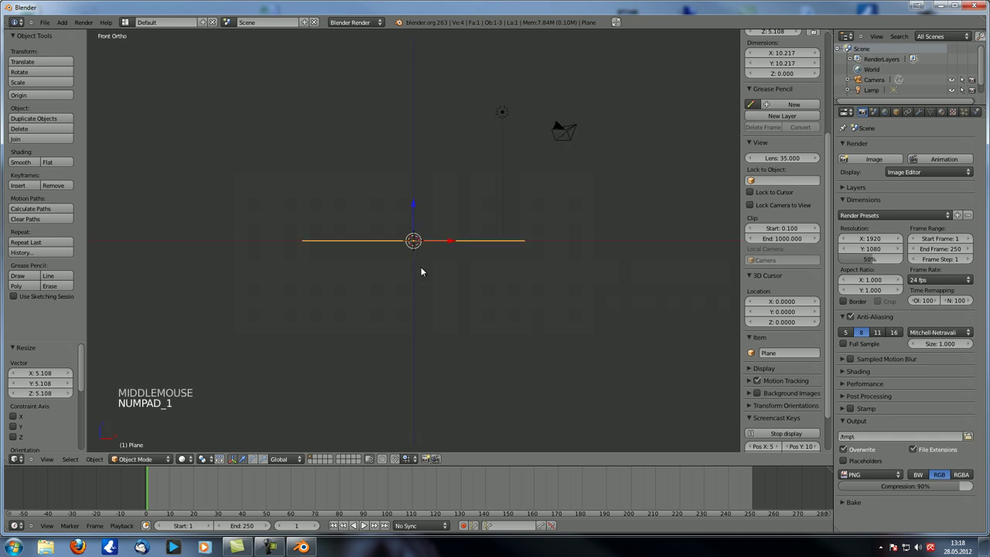
key(ctrl+x)
key(ctrl+alt+KP_0)
right_click(457, 148)
Tilt and move the camera so it looks down onto the ground plane.
key(g)
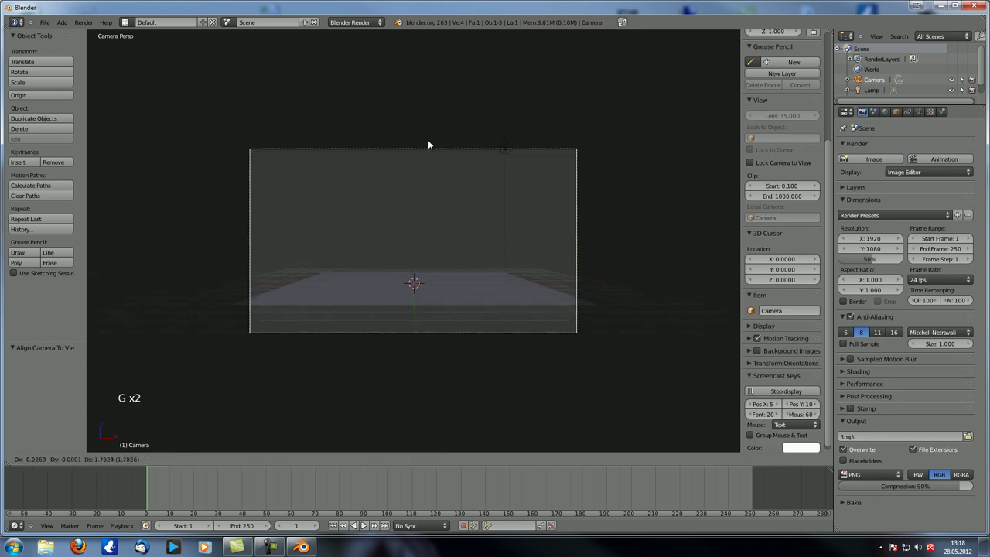
click(457, 341)
key(r)
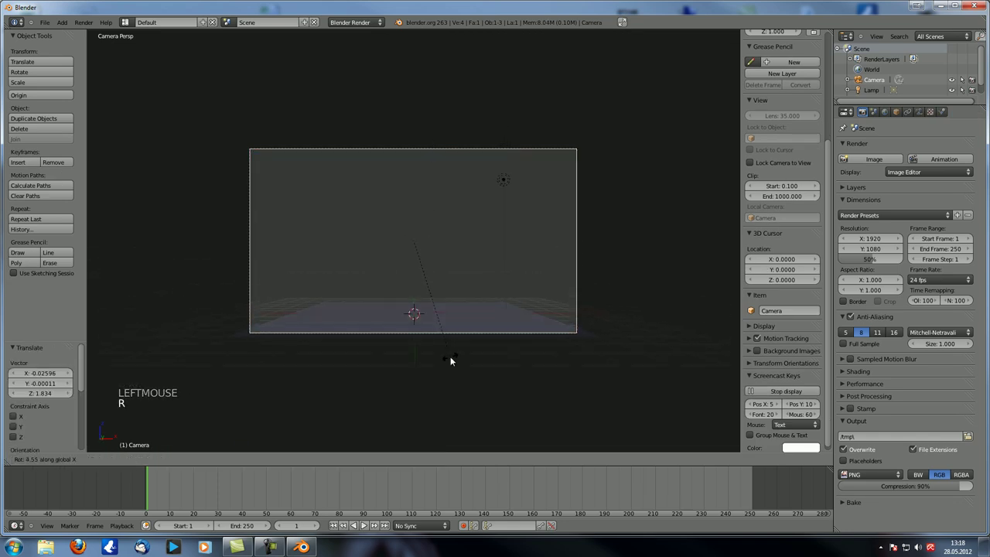
click(476, 313)
key(g)
click(464, 154)
key(r)
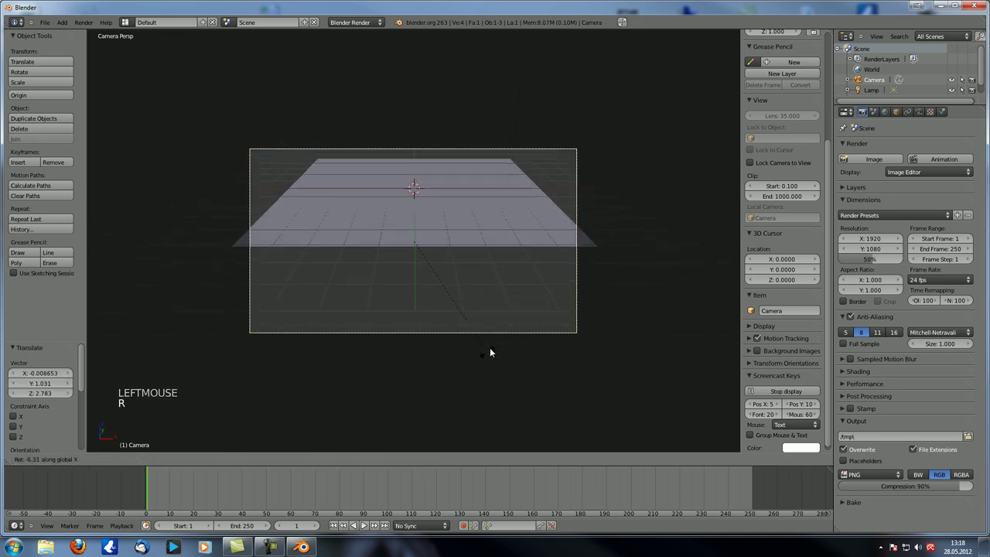
click(499, 311)
key(g)
click(463, 283)
Stretch the ground plane to about 22 by 15 units so it fills the camera frame.
right_click(464, 282)
key(s)
click(483, 315)
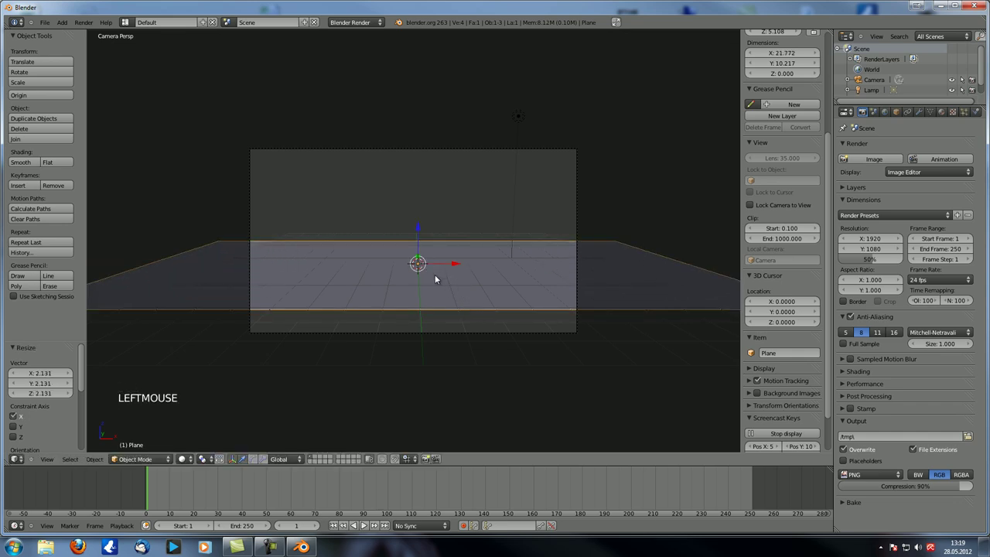
key(x)
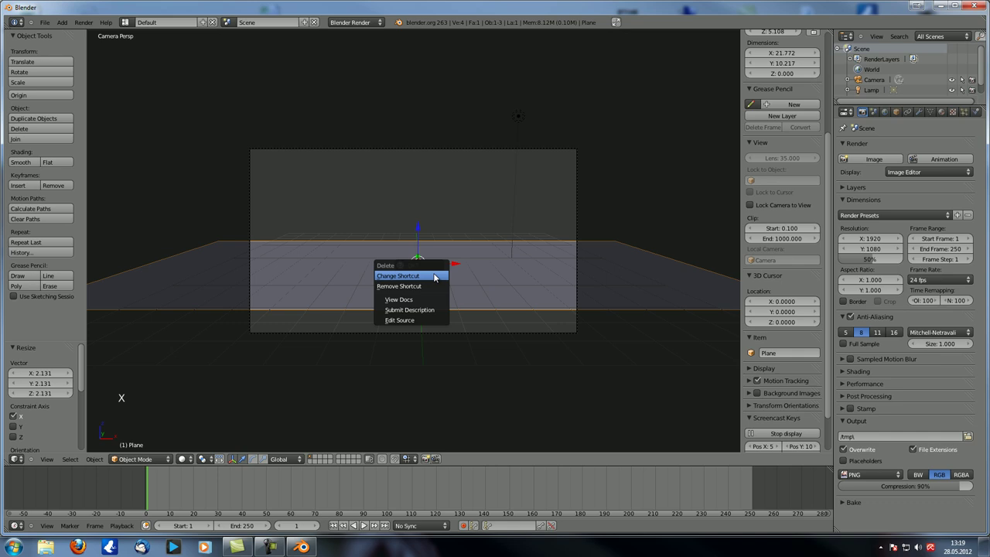
click(512, 229)
key(s)
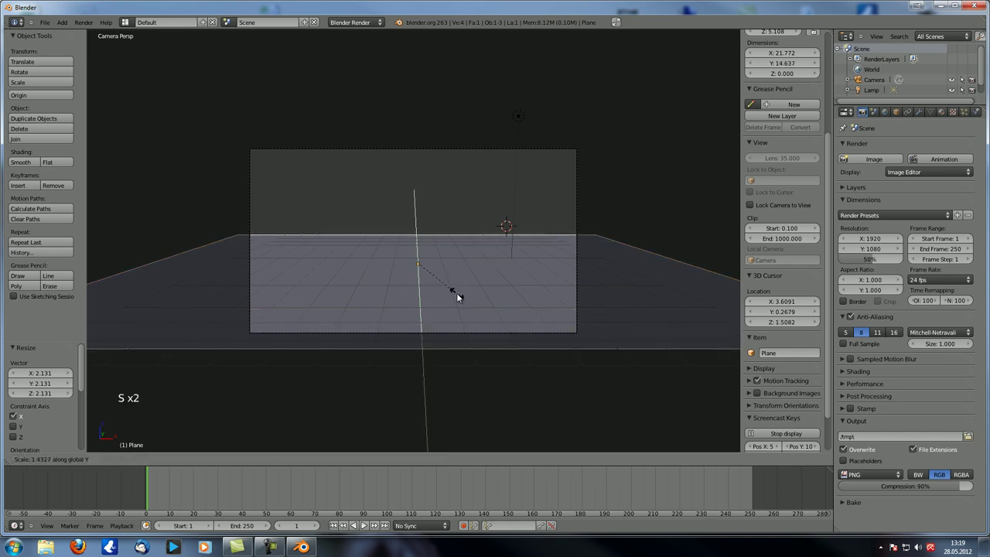
click(461, 309)
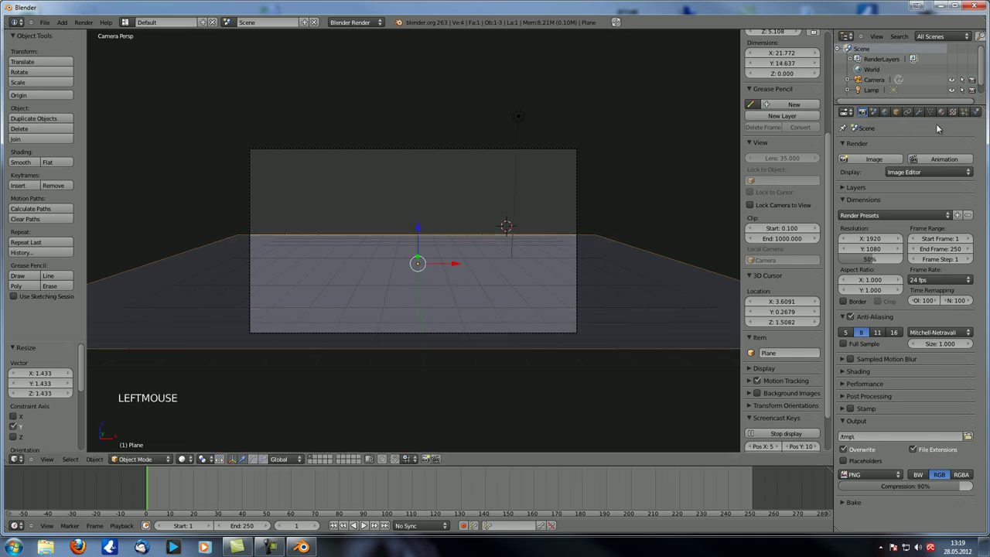
Give the plane a new material with a new Clouds texture.
click(946, 116)
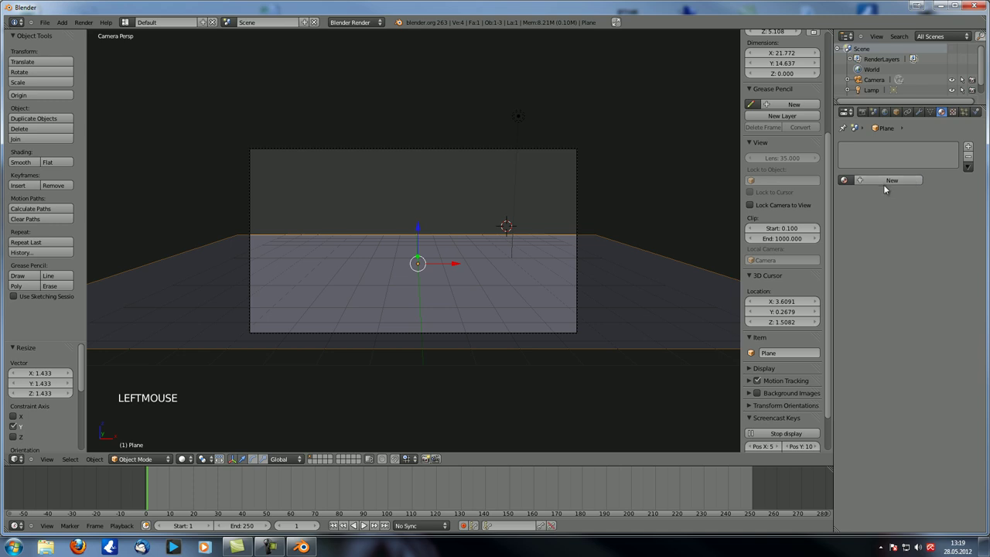
click(889, 183)
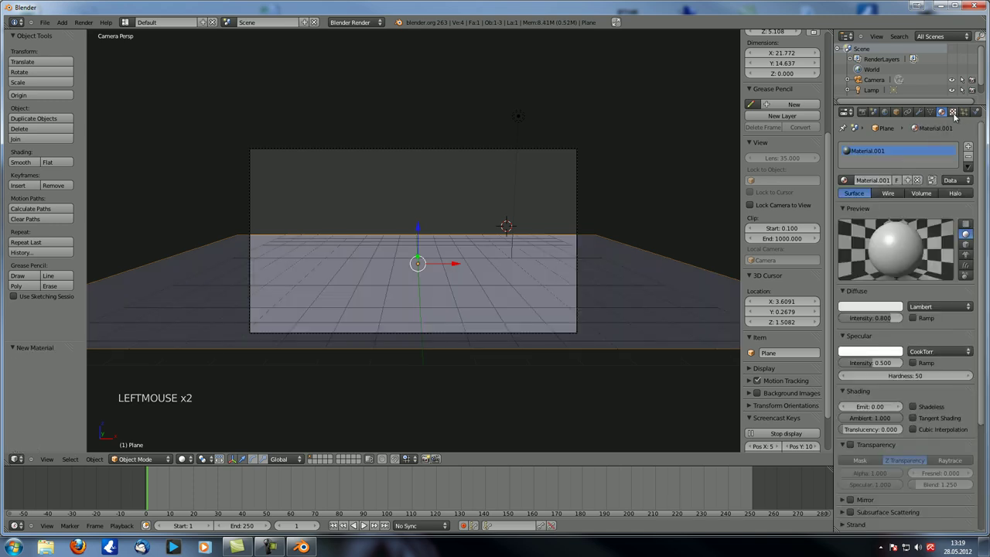
click(958, 116)
click(911, 220)
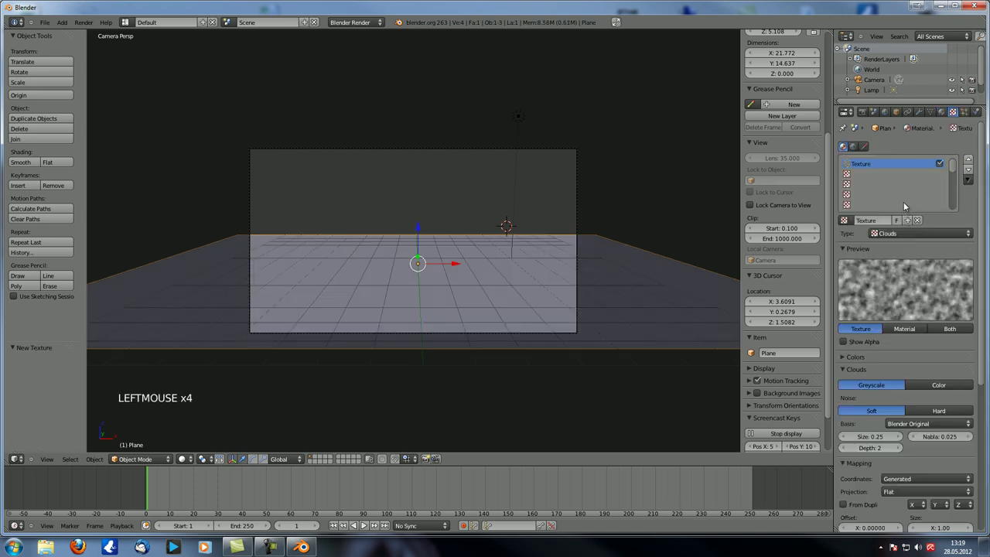
Set the Clouds texture to size 0.05, depth 7, influencing normals at 0.5 instead of colour.
scroll(down, 3)
click(871, 366)
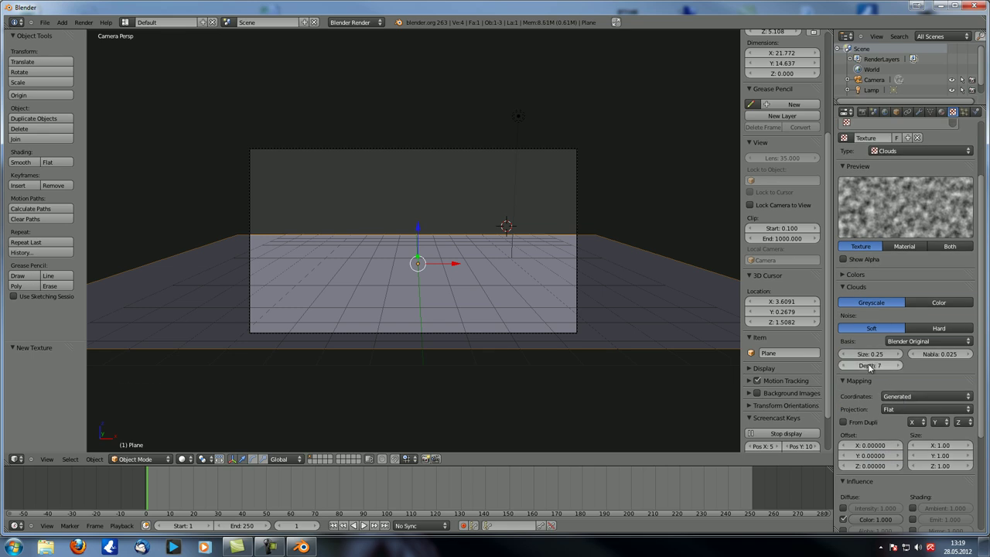
scroll(down, 3)
click(873, 275)
scroll(down, 3)
click(851, 377)
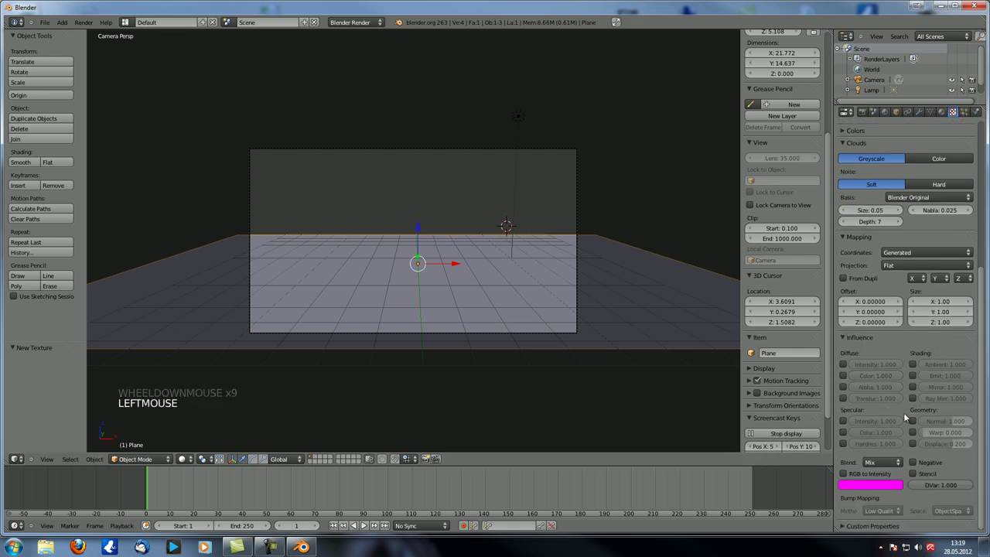
click(917, 423)
click(950, 423)
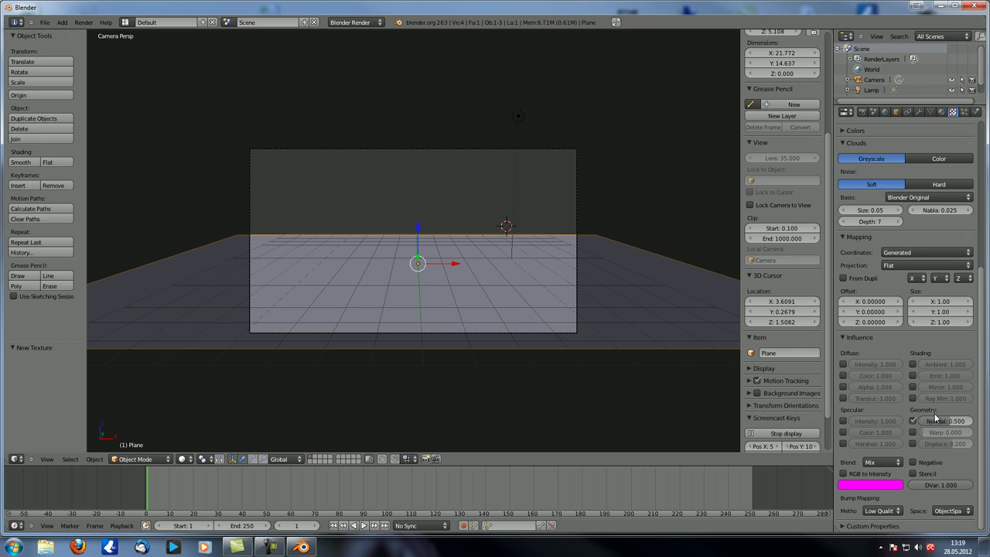
Turn the lamp into a warm-coloured Sun and re-render the sandy ground.
middle_click(468, 301)
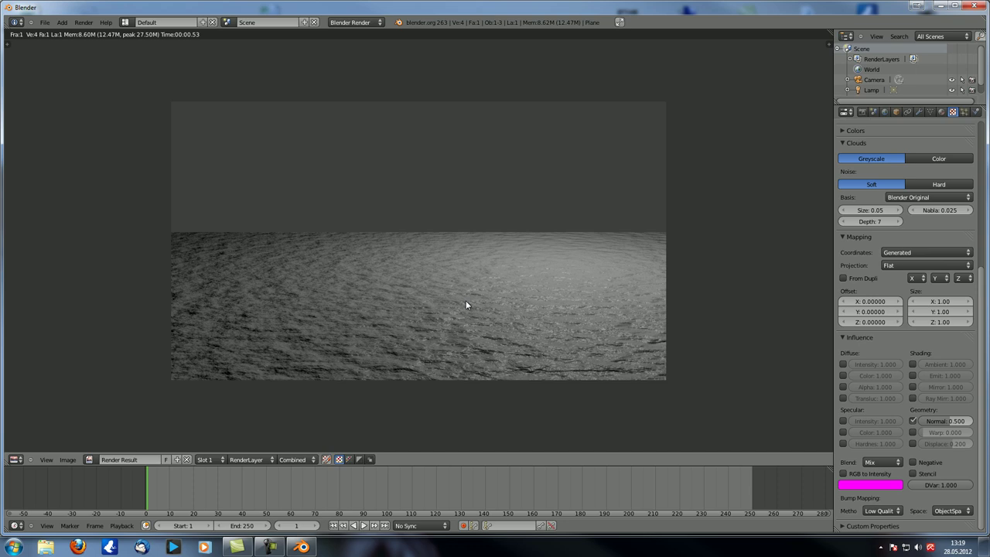
key(Escape)
right_click(501, 116)
click(922, 115)
click(886, 269)
click(865, 277)
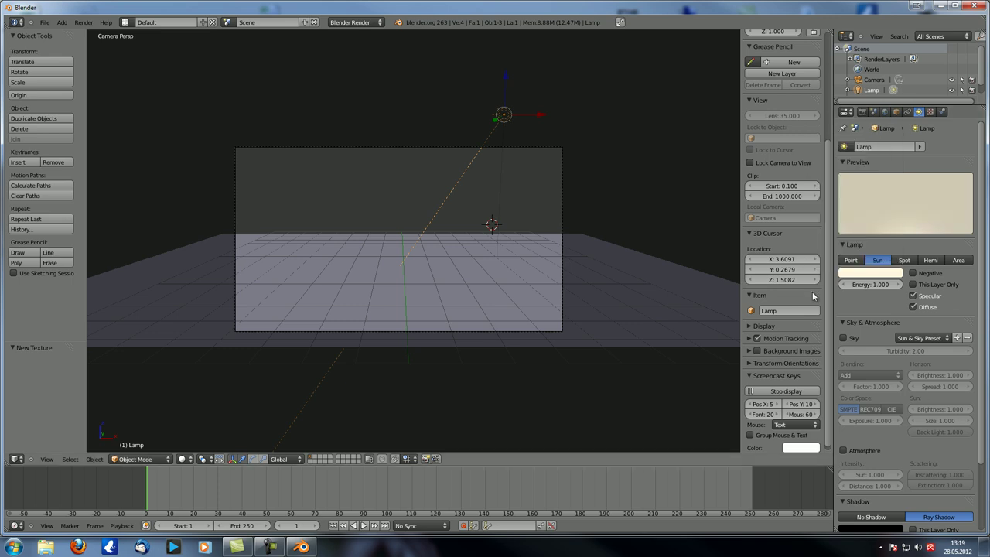
middle_click(603, 311)
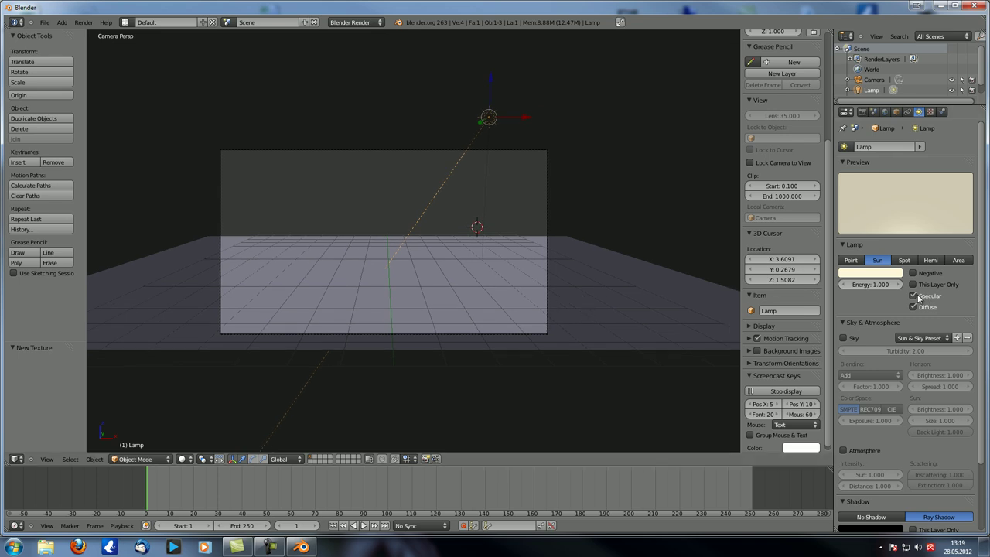
middle_click(501, 299)
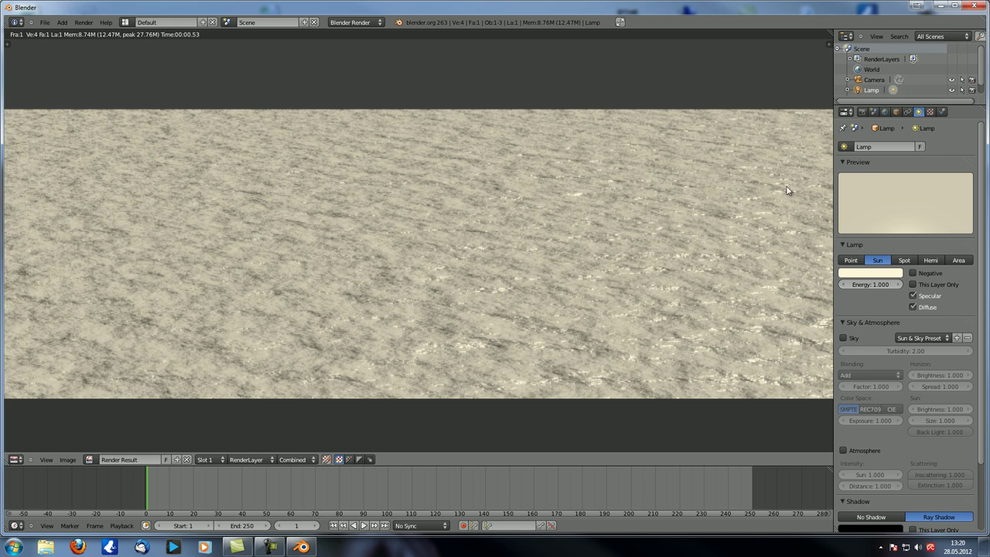
Lower the plane's Clouds texture depth from 7 to 2 and re-render the smoother sand.
key(Escape)
right_click(389, 275)
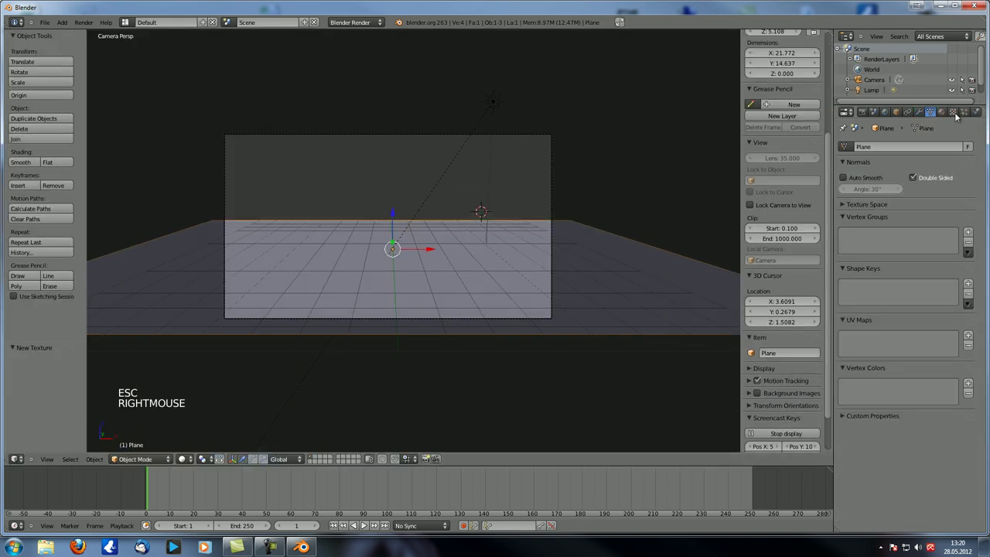
click(957, 115)
click(880, 224)
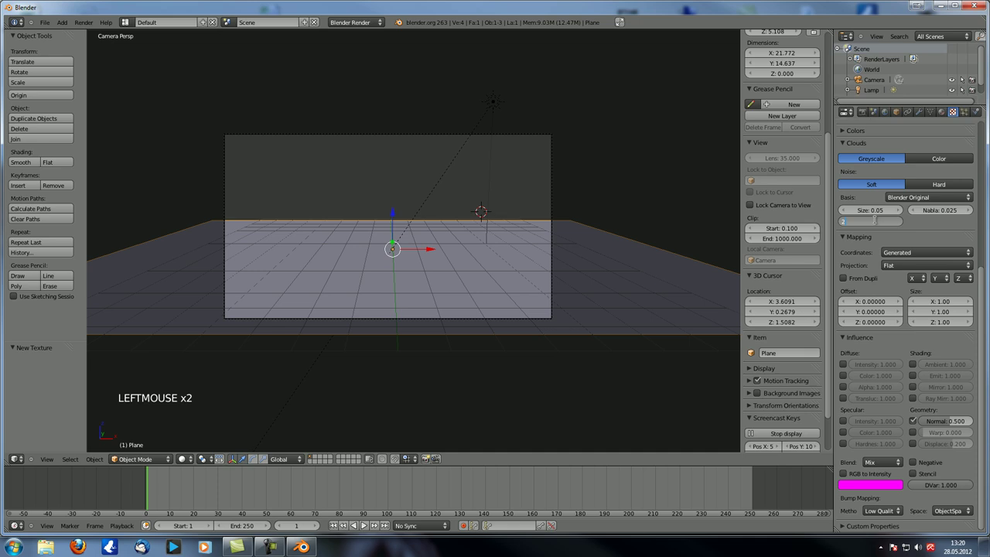
scroll(up, 3)
scroll(down, 3)
middle_click(484, 312)
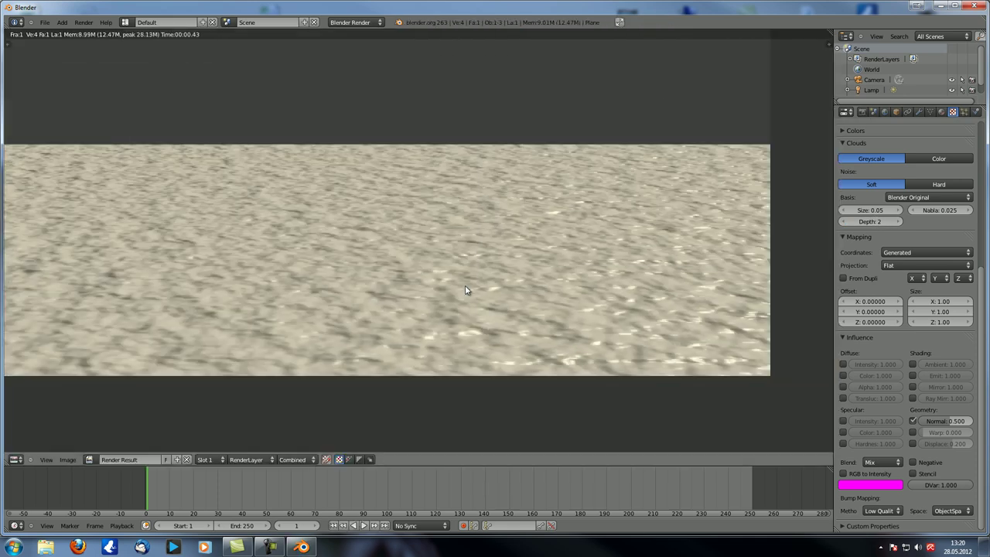
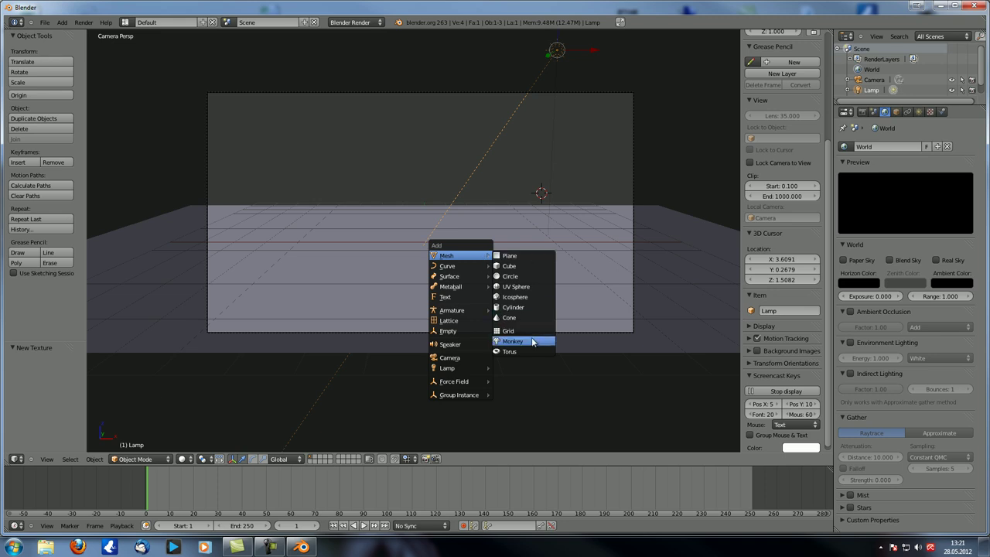
Add a Monkey head mesh and lower it onto the sandy ground.
click(542, 202)
scroll(up, 3)
click(458, 153)
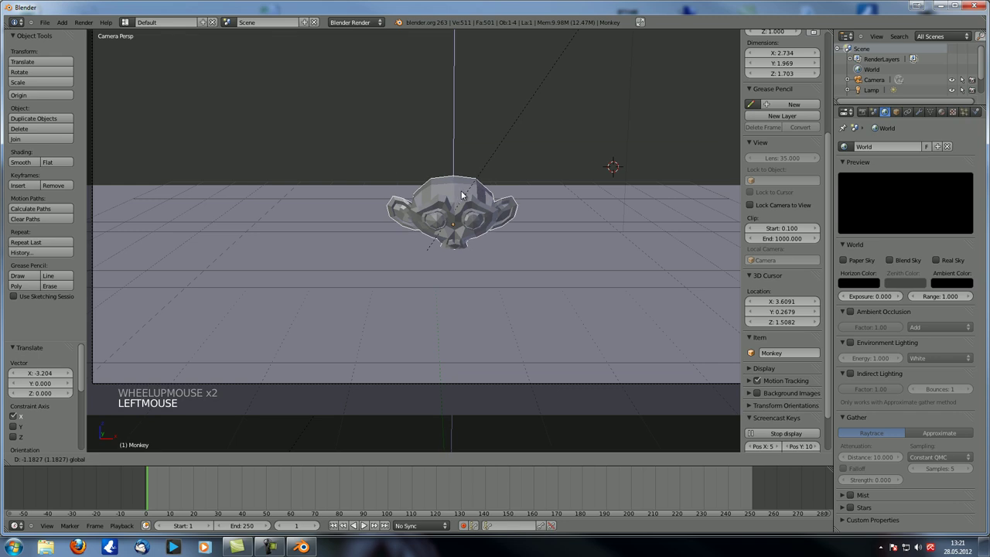
middle_click(503, 298)
key(r)
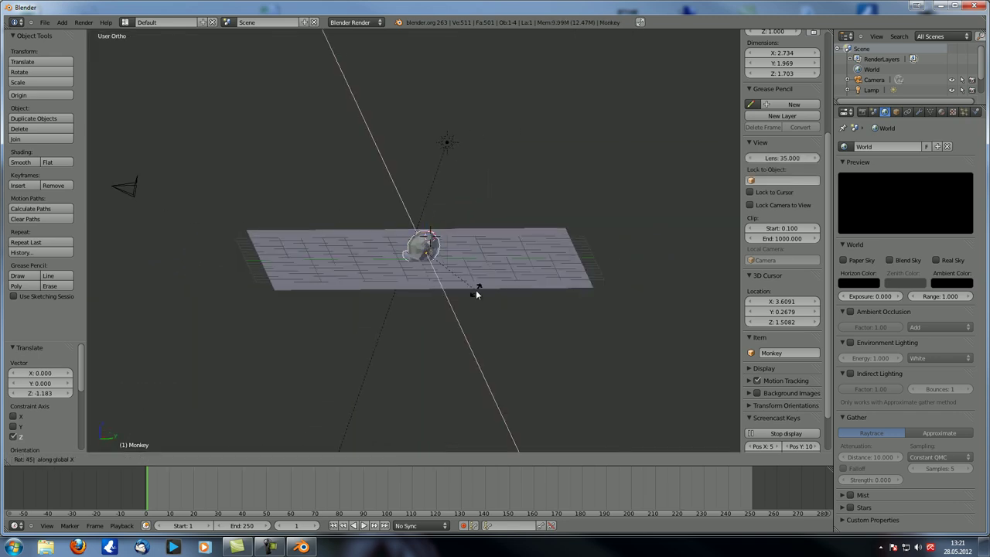
scroll(up, 3)
From the right side view, tilt the monkey head 45° forward about X to rest on the ground.
key(KP_3)
scroll(up, 3)
middle_click(551, 268)
scroll(up, 3)
key(r)
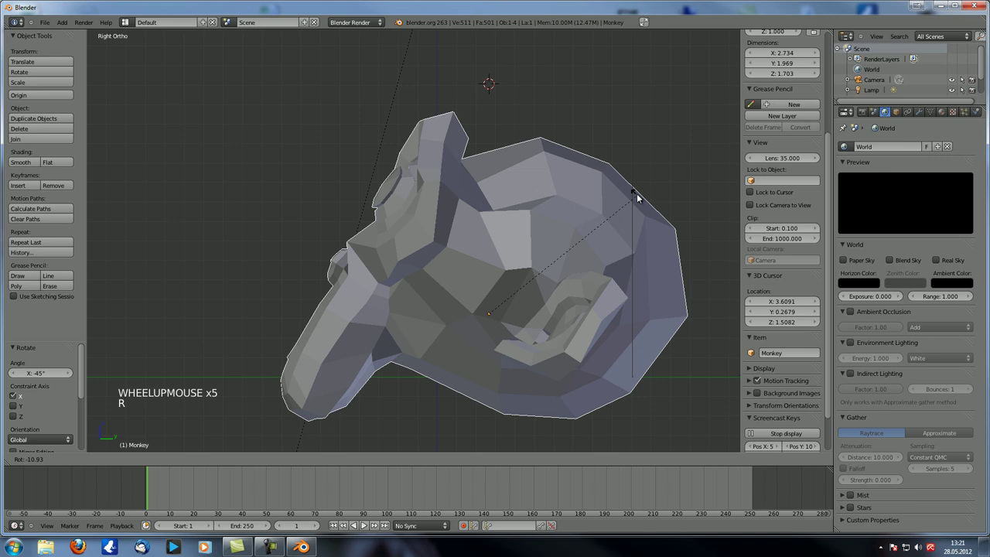
click(594, 215)
click(488, 271)
middle_click(311, 293)
scroll(down, 3)
middle_click(300, 322)
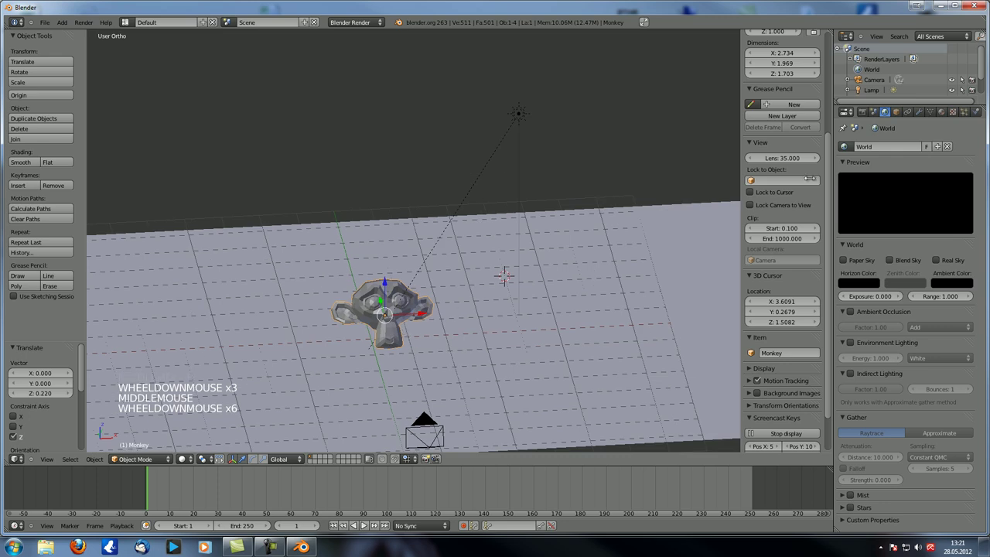
Add a Subdivision Surface modifier to Suzanne with View 2 and Render 2 levels.
click(925, 115)
click(907, 149)
click(899, 160)
click(904, 217)
click(384, 289)
Shade Suzanne smooth and align the camera to a view framing her.
middle_click(385, 289)
key(KP_0)
middle_click(458, 233)
click(453, 244)
middle_click(427, 267)
scroll(up, 3)
middle_click(429, 274)
scroll(up, 3)
middle_click(441, 268)
key(ctrl+alt+KP_0)
scroll(down, 3)
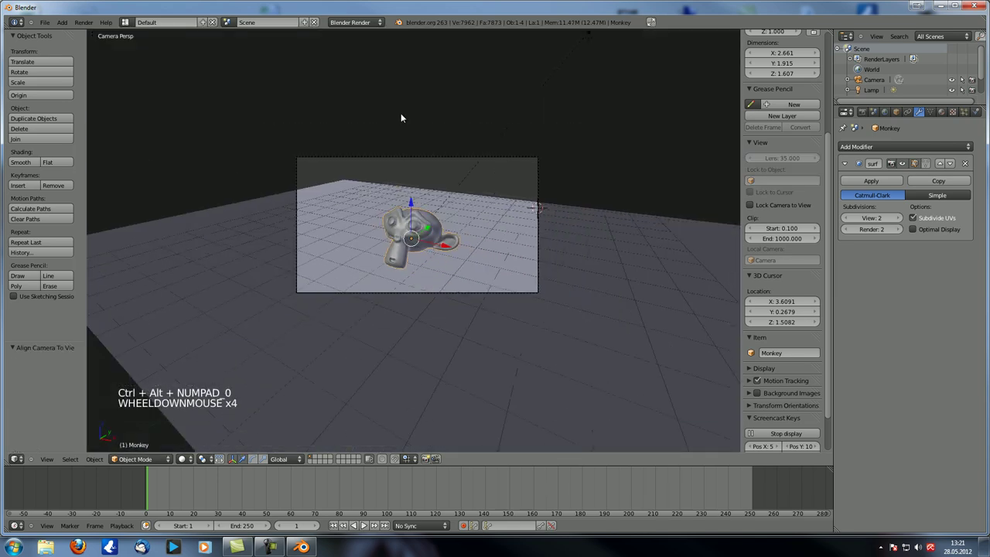
right_click(421, 155)
Nudge the camera's position and dismiss the previous render.
key(g)
click(426, 174)
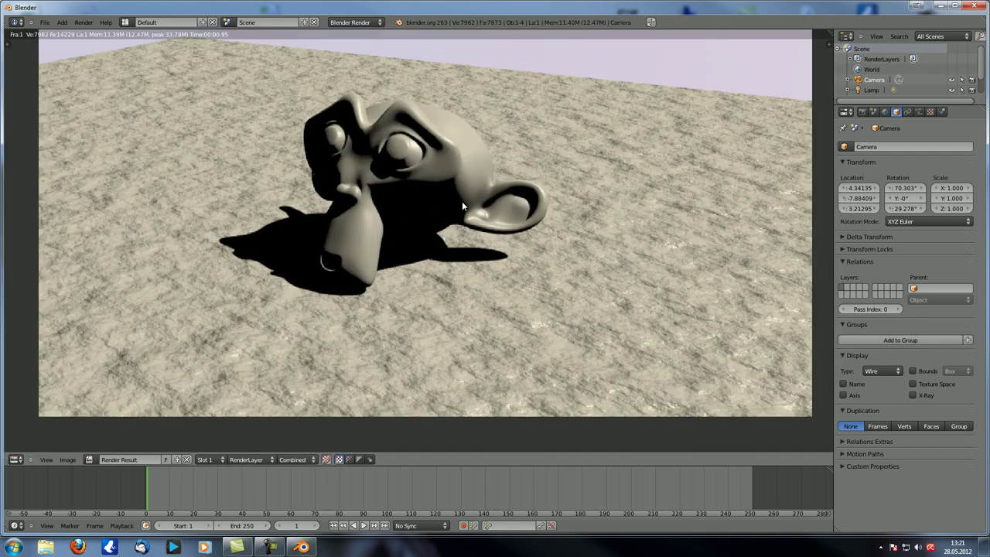
key(Escape)
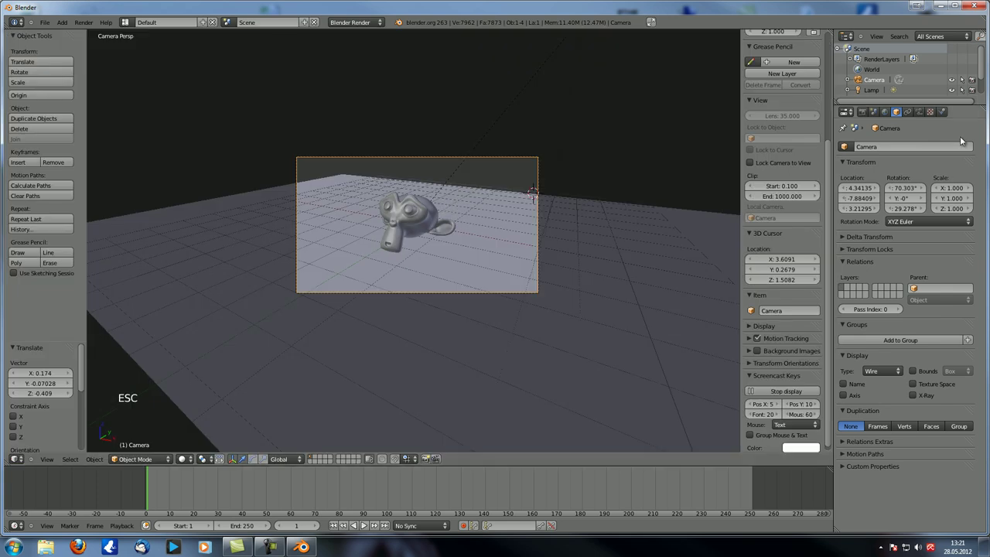
Enable Ambient Occlusion on Multiply and Environment Lighting at energy 0.4, then render.
click(887, 114)
click(853, 345)
click(856, 314)
click(876, 362)
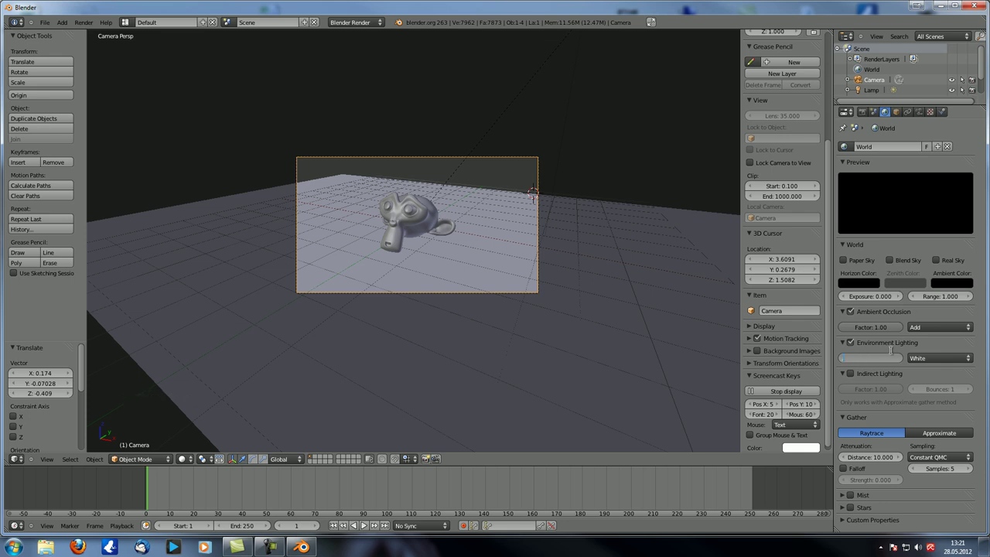
click(934, 328)
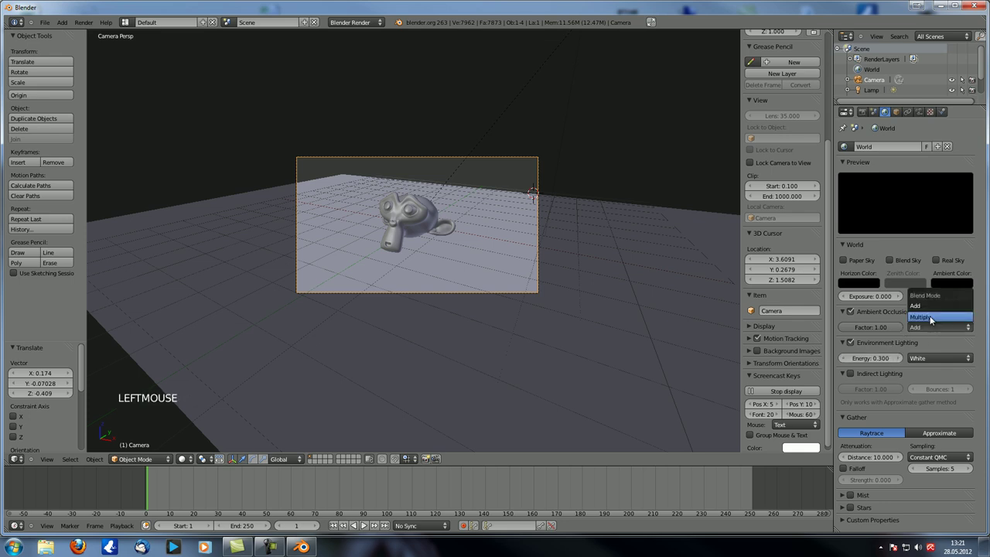
middle_click(440, 324)
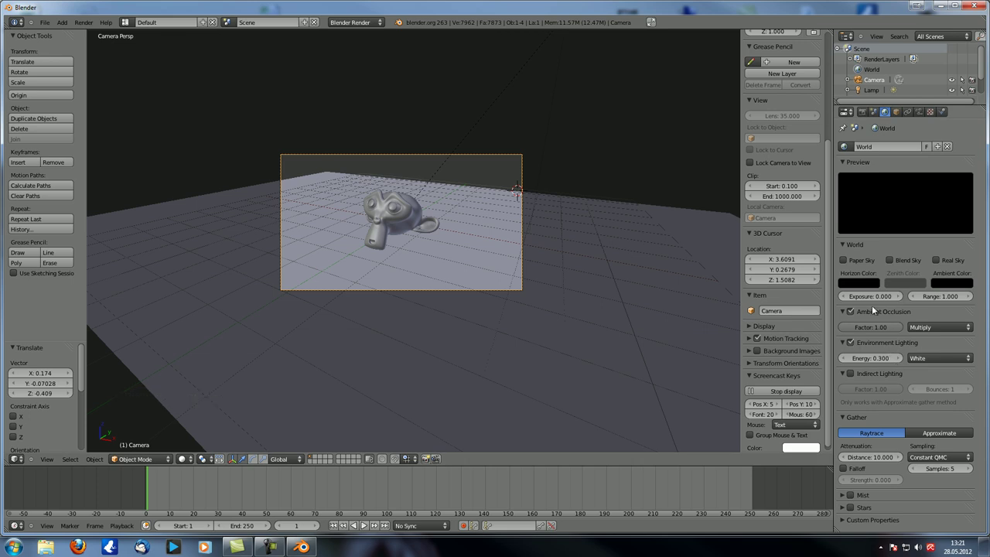
middle_click(458, 298)
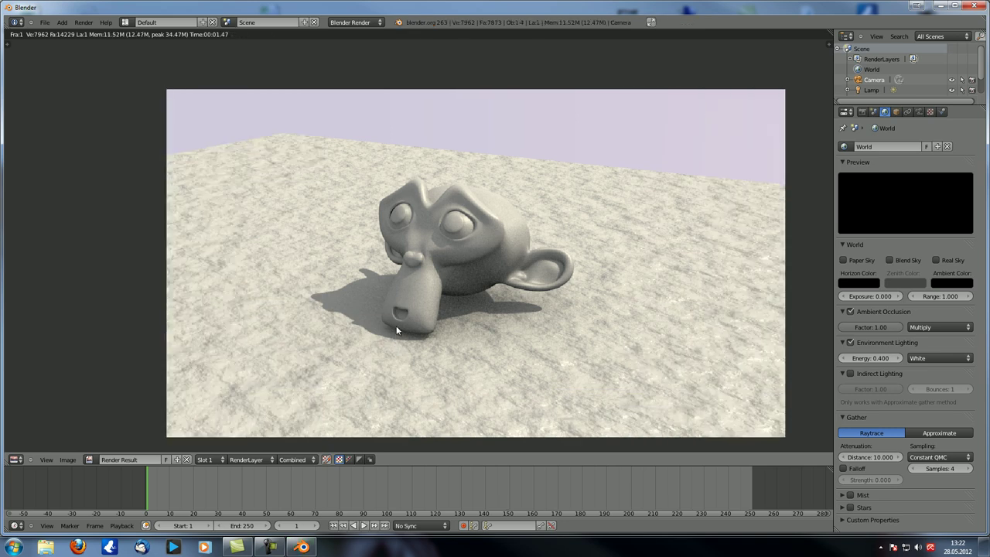
Select Suzanne, enter Edit Mode and zoom in close on her eyes.
key(Escape)
scroll(up, 3)
middle_click(434, 222)
scroll(up, 3)
middle_click(468, 239)
right_click(478, 219)
key(Tab)
scroll(up, 3)
middle_click(206, 544)
middle_click(205, 544)
scroll(up, 3)
Inset each eye's pupil faces into inner rings, thickness 0.056 and 0.01.
key(a)
scroll(up, 3)
click(326, 462)
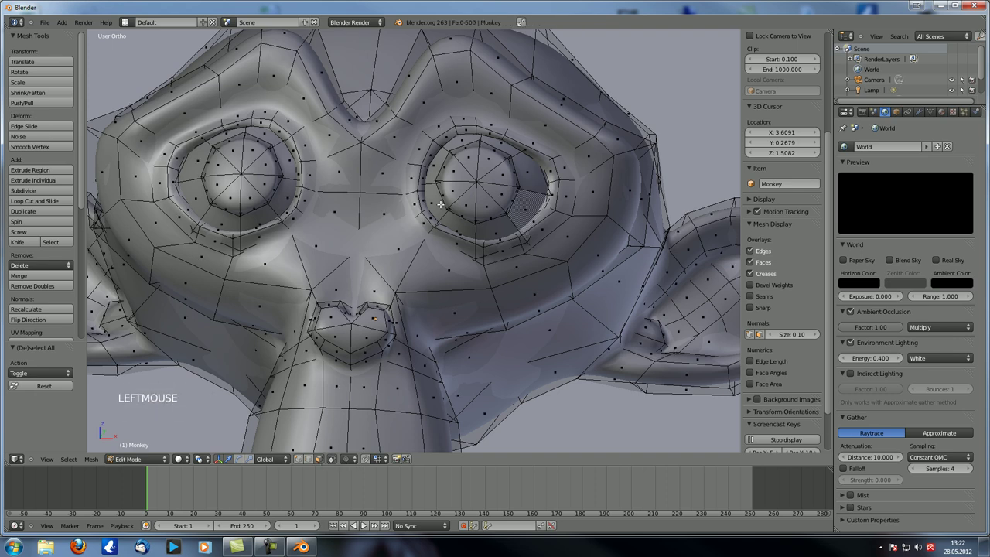
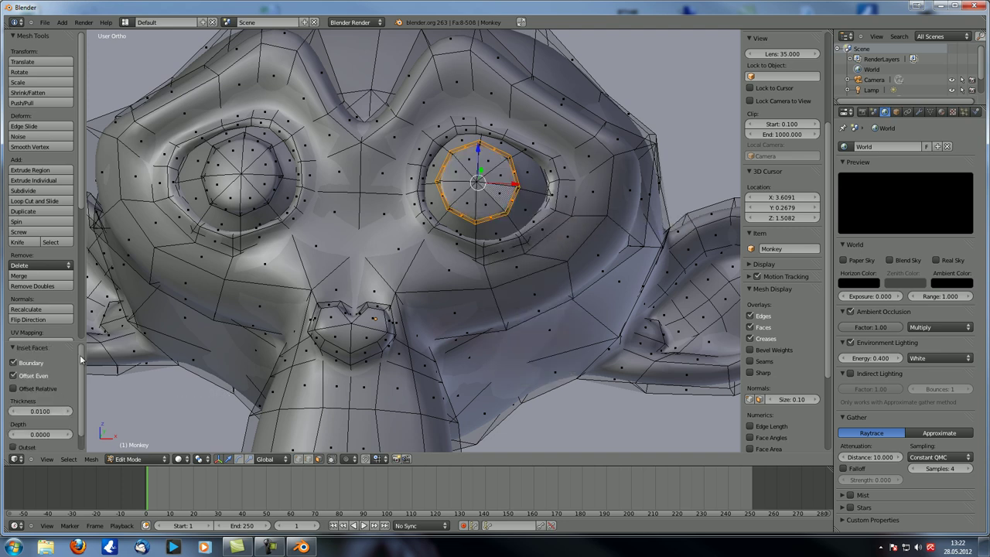
click(47, 415)
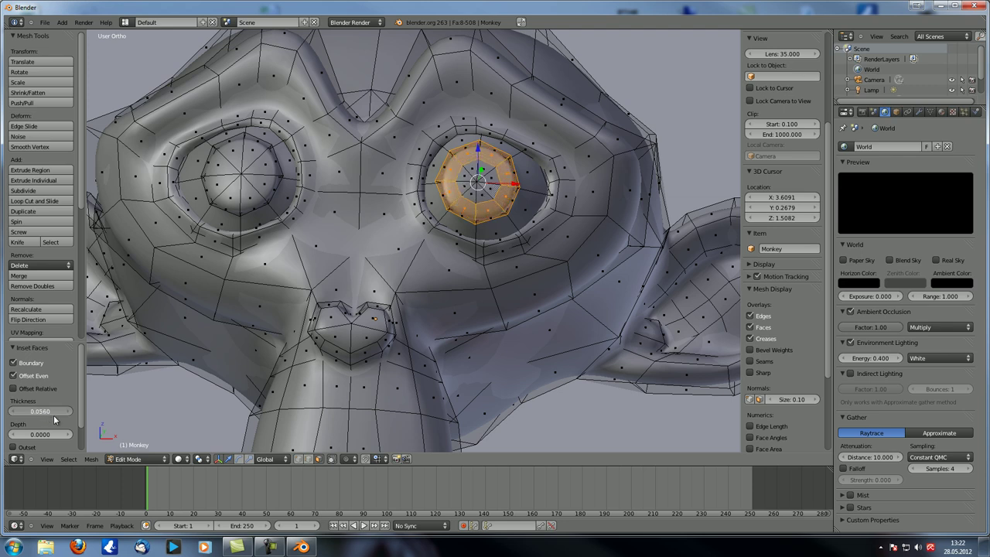
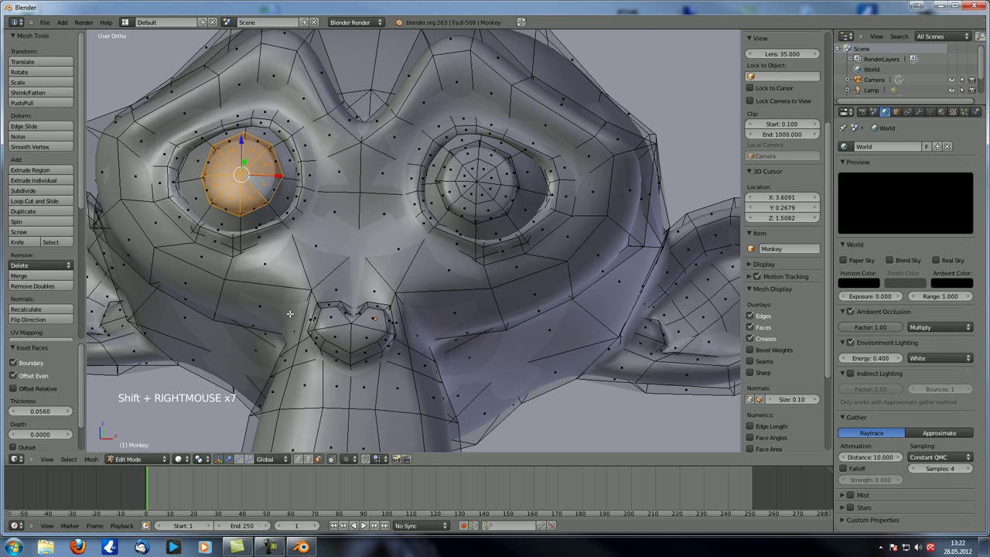
key(ctrl+f)
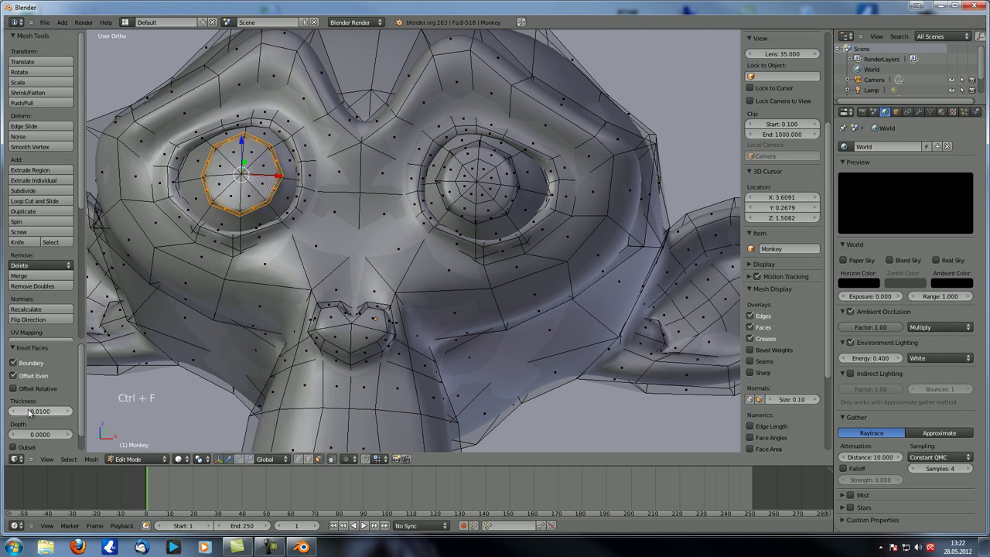
Assign a new green material to the iris rings and create a black material for the pupils.
click(33, 413)
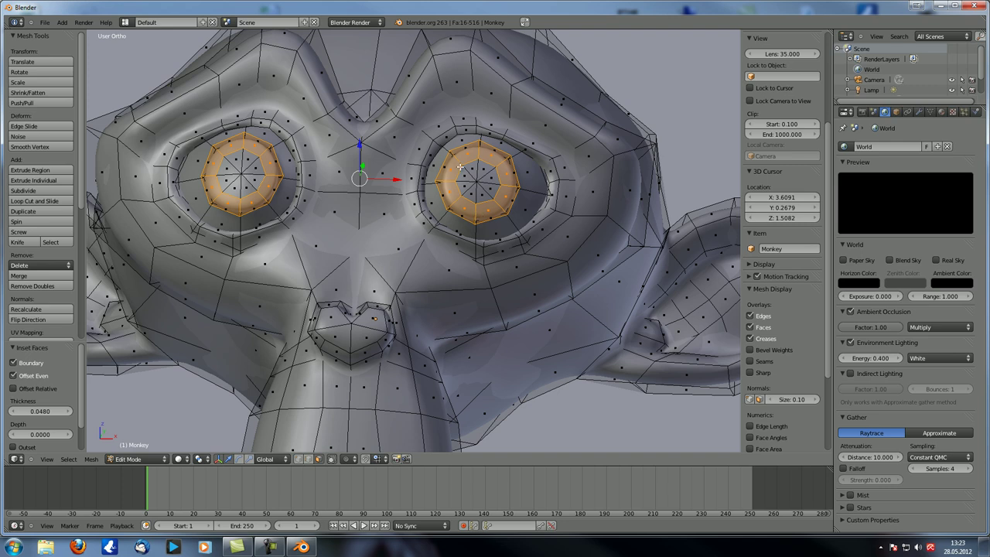
click(944, 116)
click(900, 197)
click(974, 147)
click(892, 193)
click(868, 184)
click(883, 322)
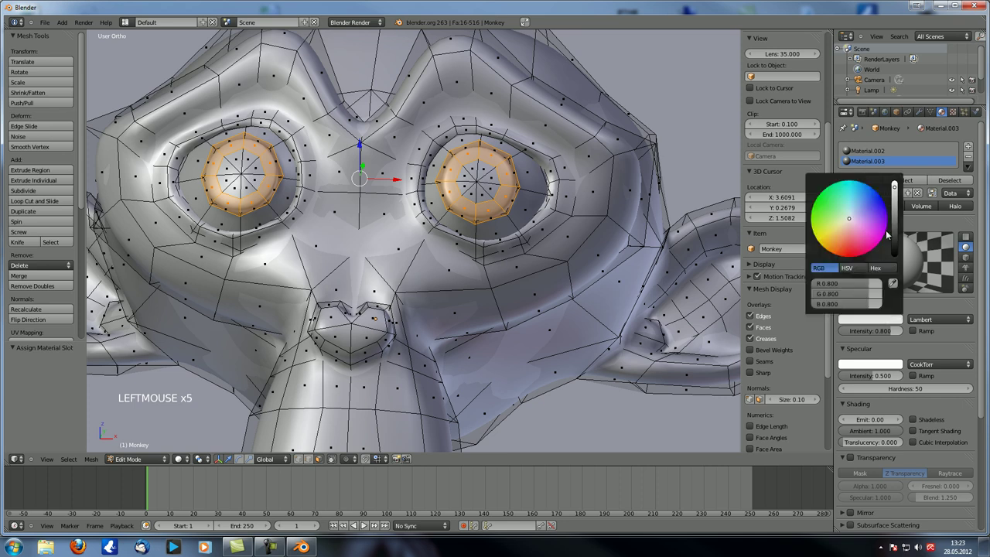
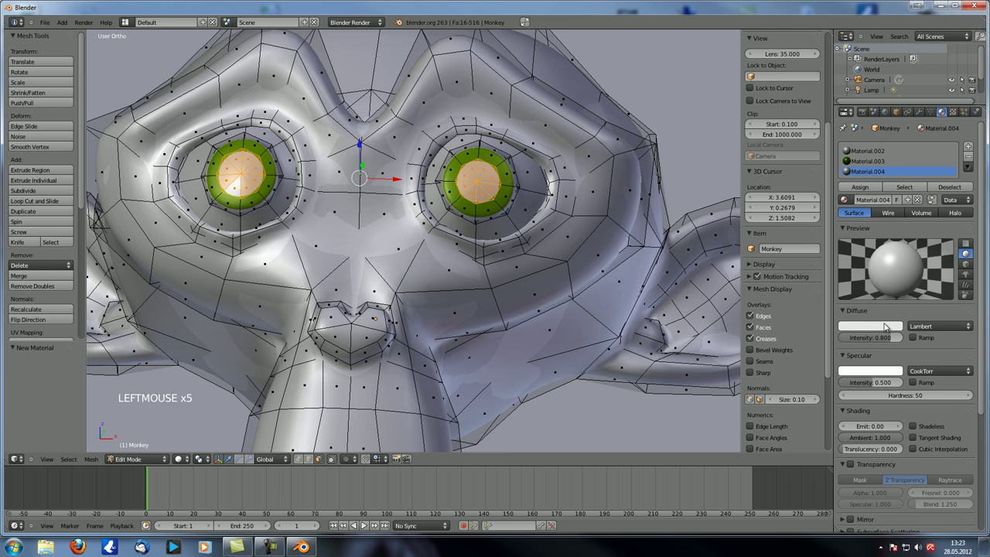
click(887, 334)
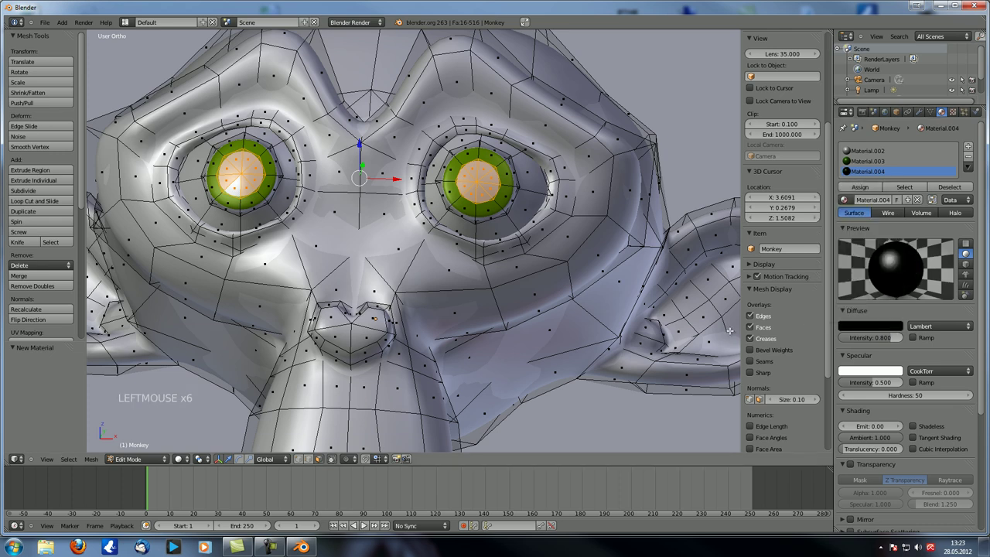
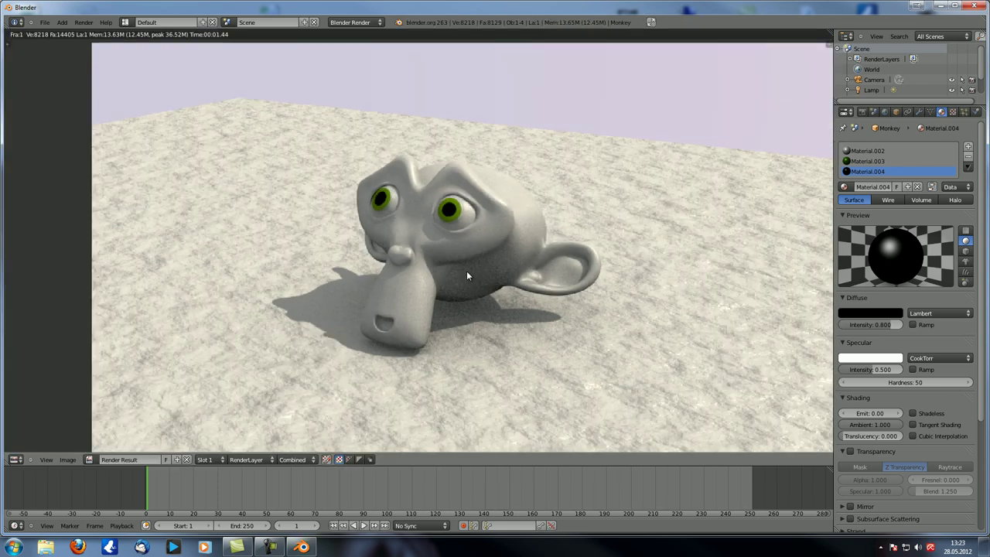
Close the render, back the view out and select the camera.
key(Escape)
scroll(down, 3)
scroll(down, 3)
right_click(538, 180)
Move the camera with G in two grabs to frame Suzanne closer, then adjust the view.
key(g)
click(462, 201)
key(g)
click(471, 216)
scroll(up, 3)
middle_click(458, 254)
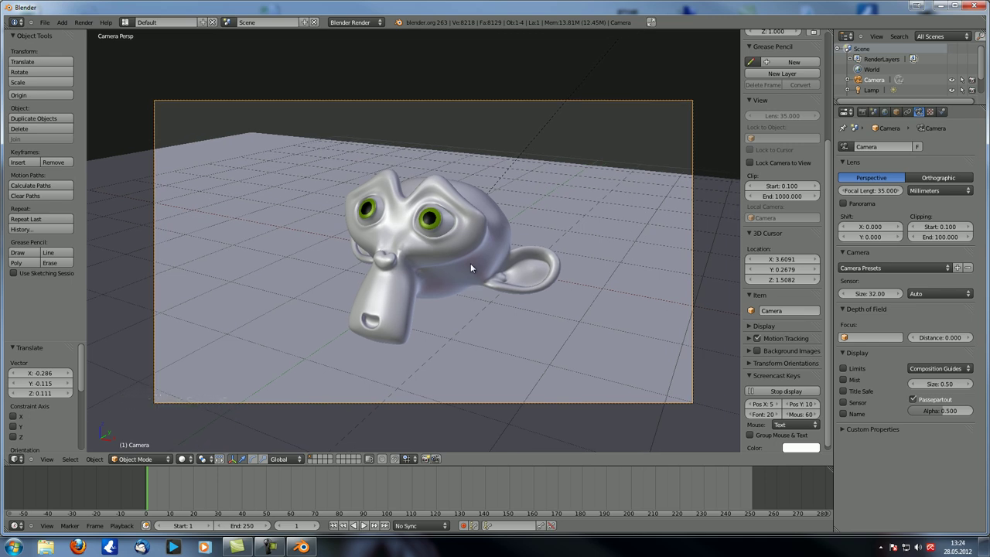
Select Suzanne and insert a Location keyframe at her starting position on frame 1.
middle_click(461, 261)
scroll(up, 3)
right_click(455, 257)
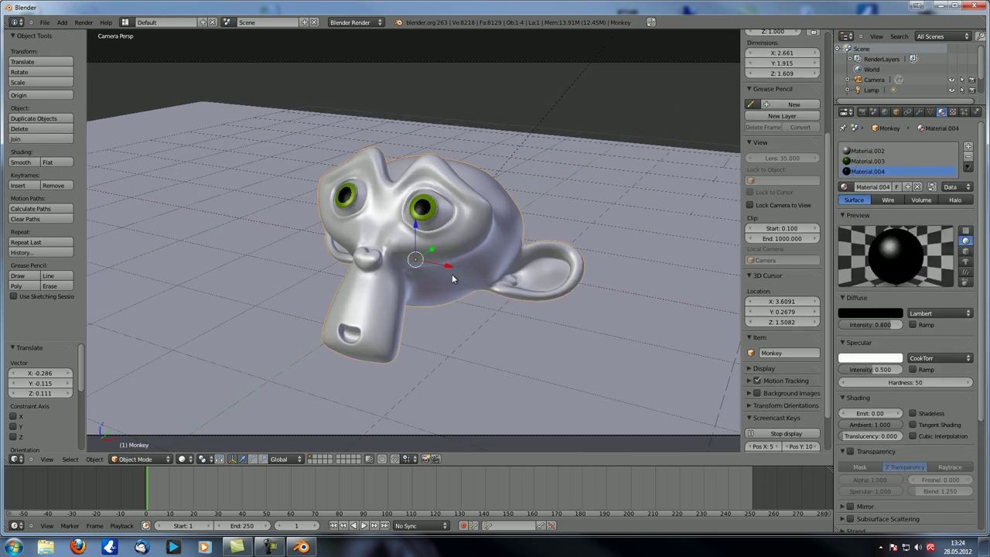
scroll(down, 3)
middle_click(459, 291)
scroll(down, 3)
scroll(down, 3)
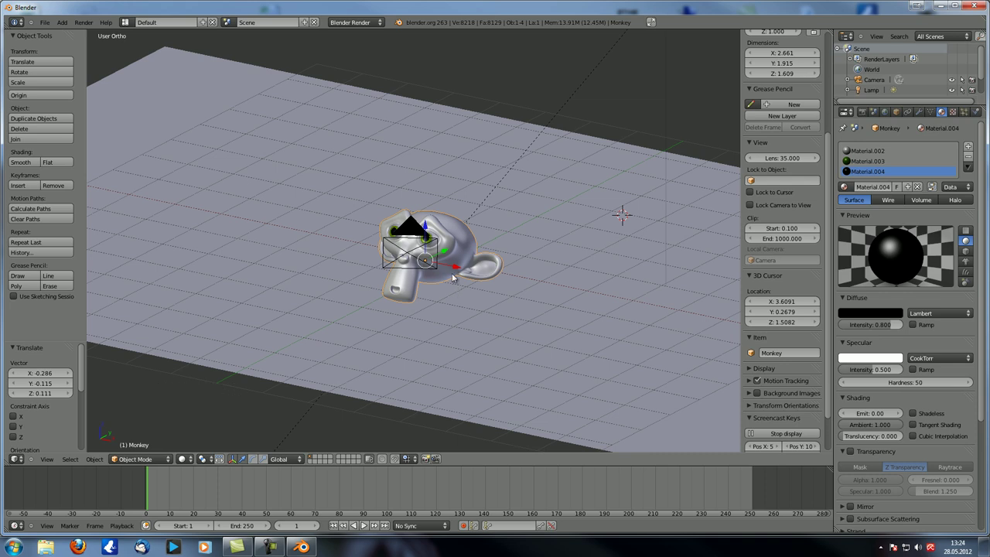
click(458, 272)
key(i)
Jump to frame 100, move Suzanne to the far side of the ground and keyframe her end position.
click(392, 500)
click(206, 544)
key(i)
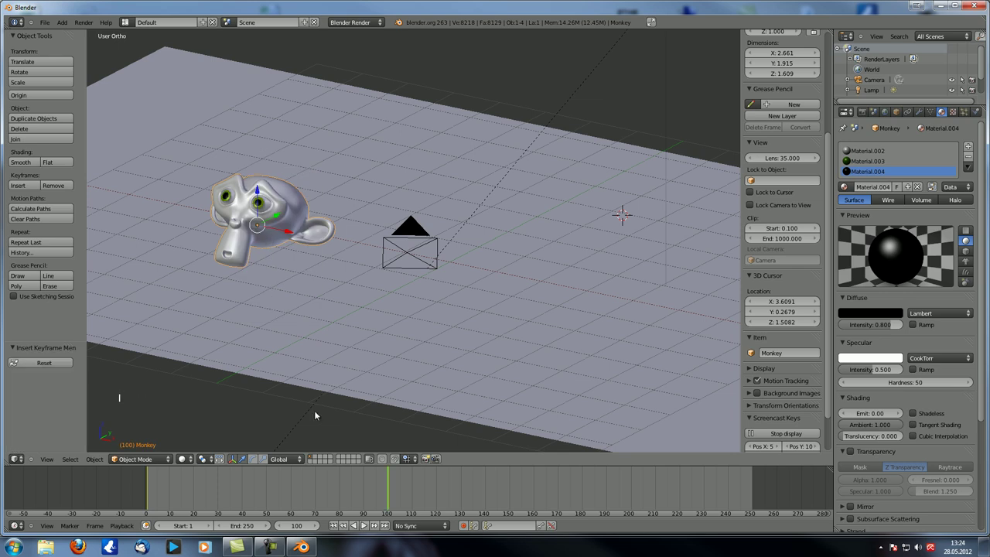
click(335, 505)
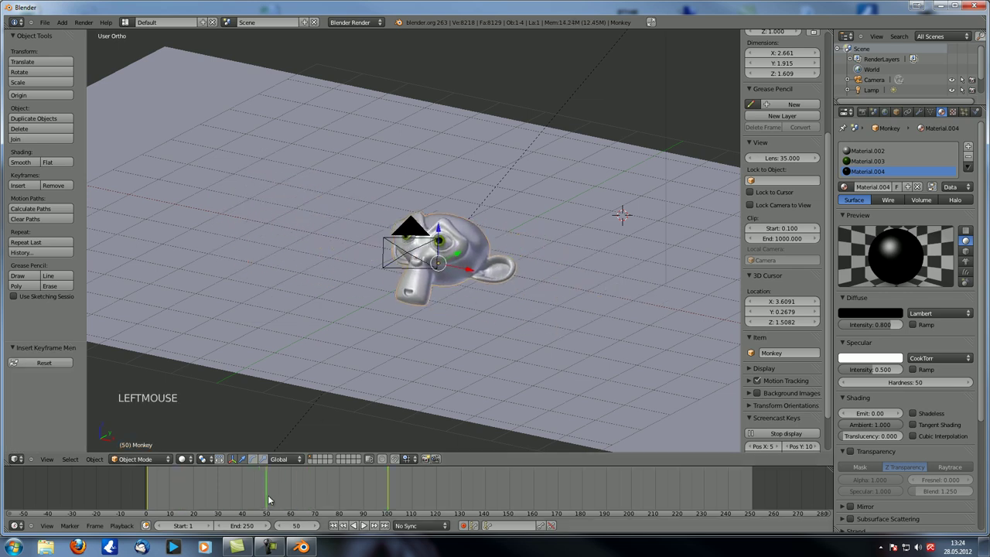
click(276, 499)
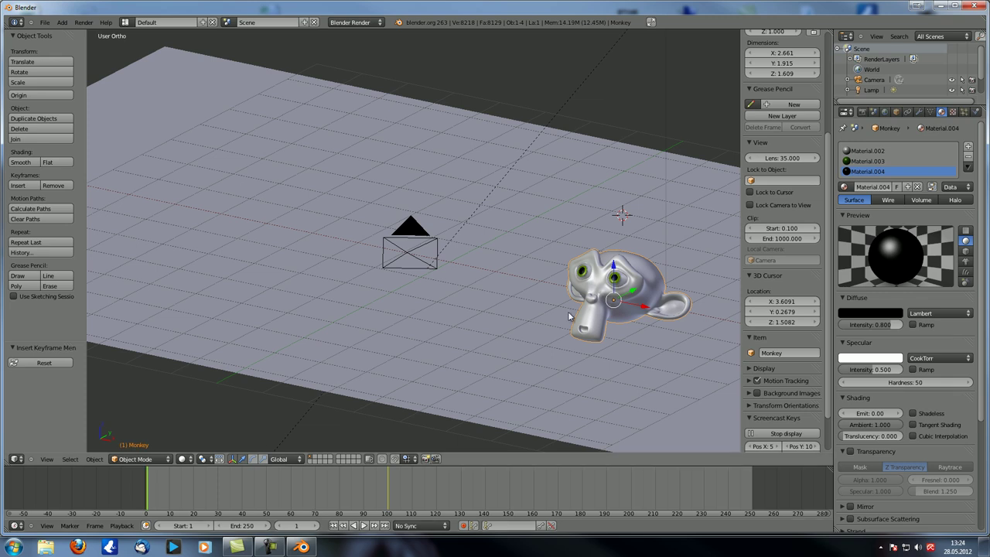
key(i)
At a middle frame rotate Suzanne with R and keyframe it, then preview the motion through the camera.
click(162, 499)
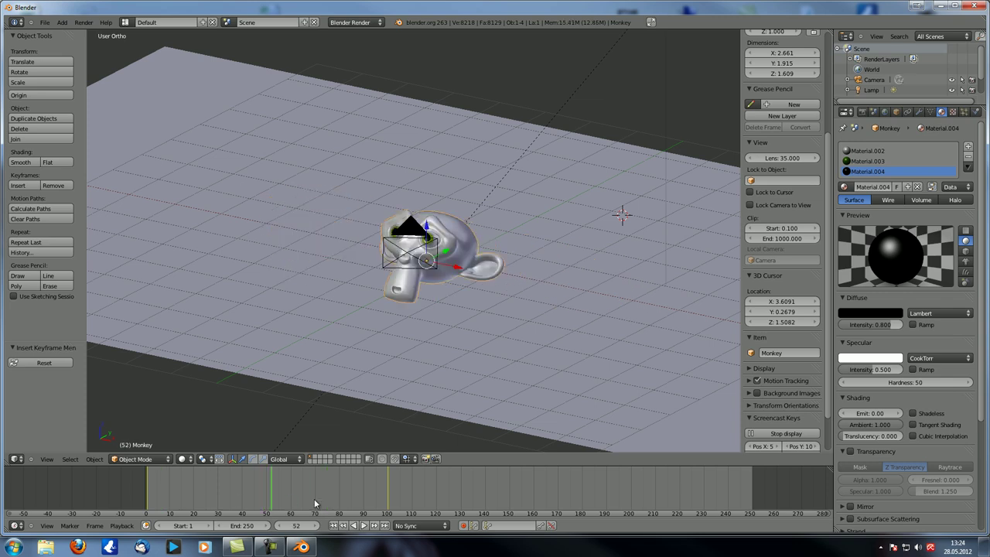
key(r)
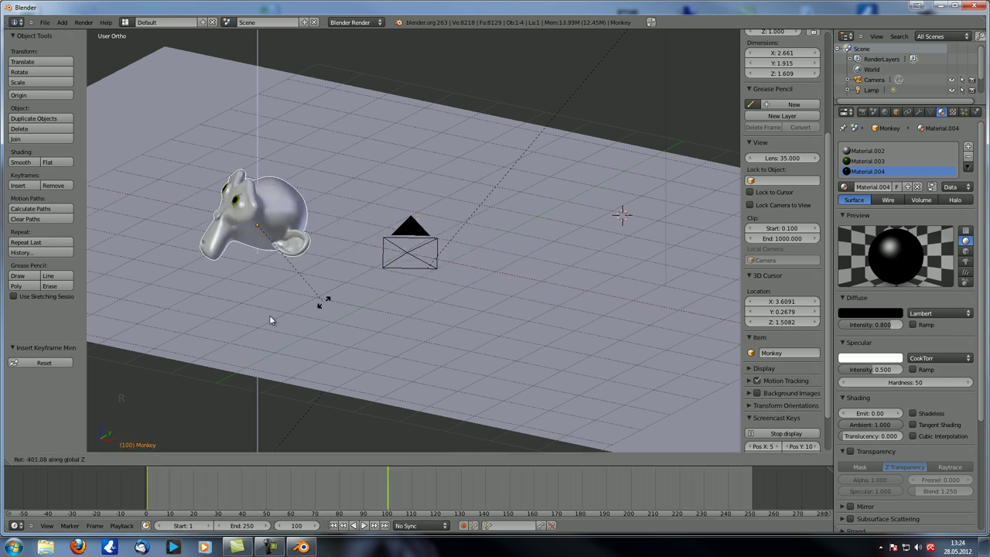
click(380, 239)
key(i)
key(KP_0)
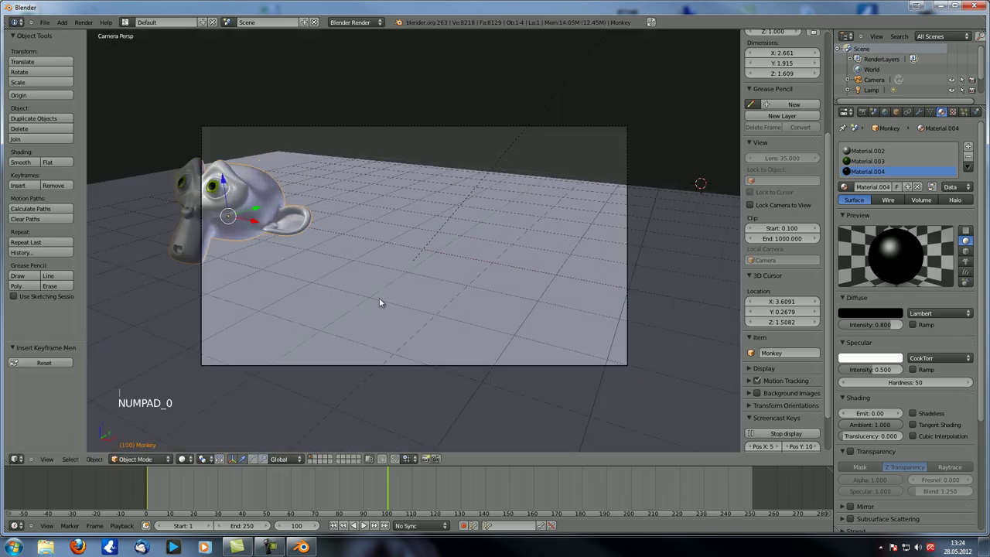
click(382, 494)
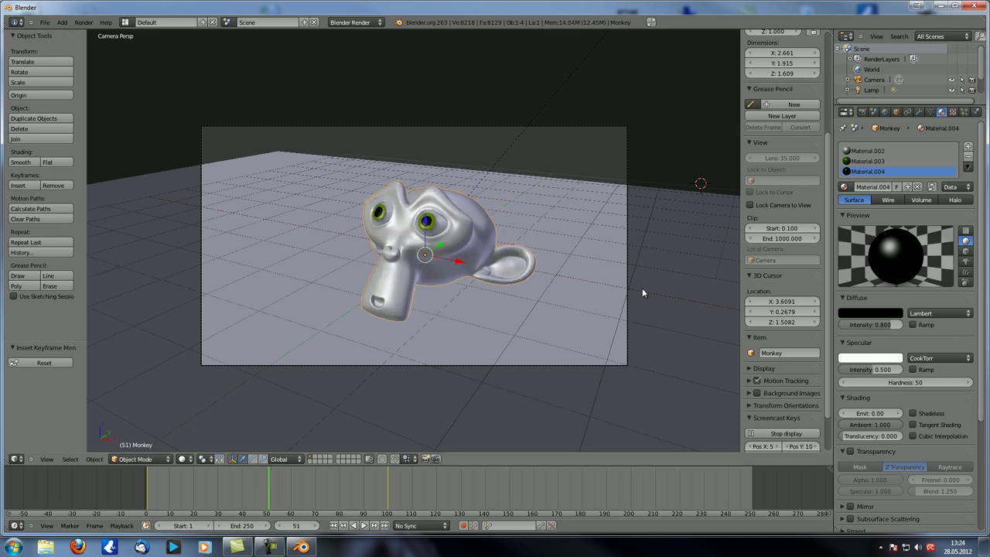
In Render Layers properties, tick the Vector and Normal passes under Passes.
middle_click(480, 314)
scroll(down, 3)
click(869, 113)
click(845, 192)
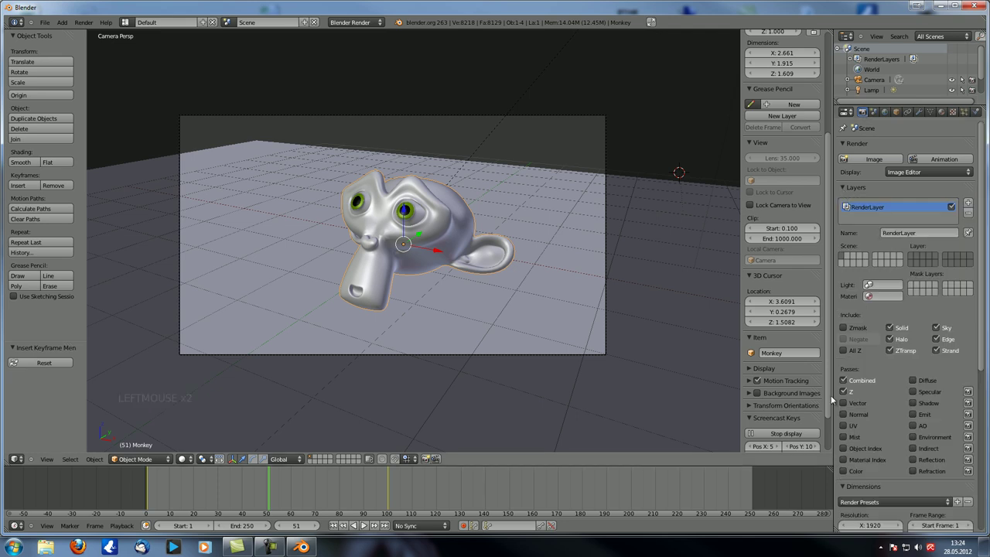
click(846, 408)
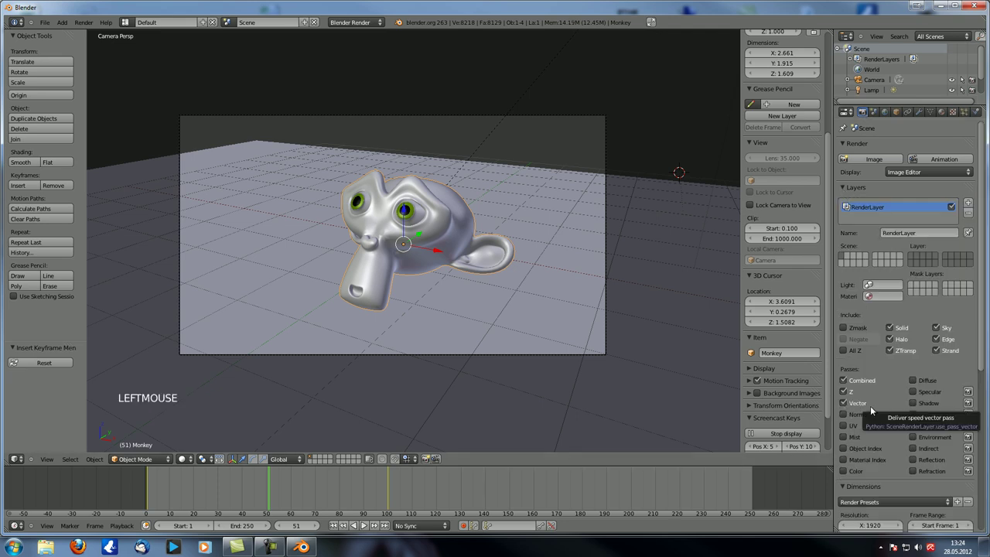
click(847, 414)
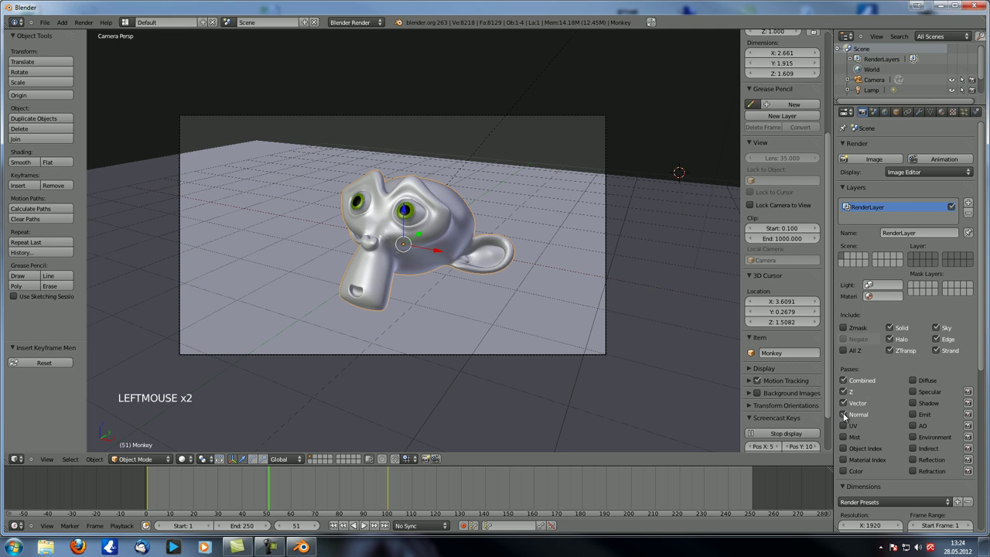